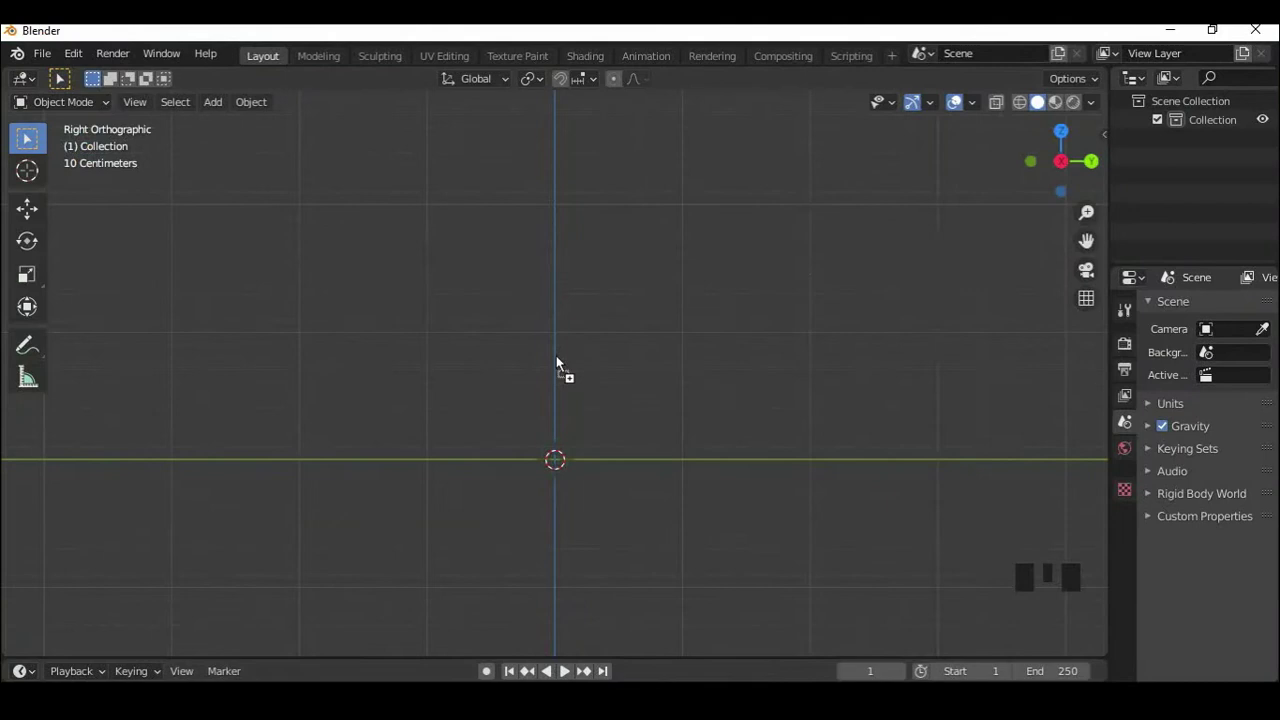
Step: Add the side-view car image as an image empty and lift it along Z above the origin
key(g)
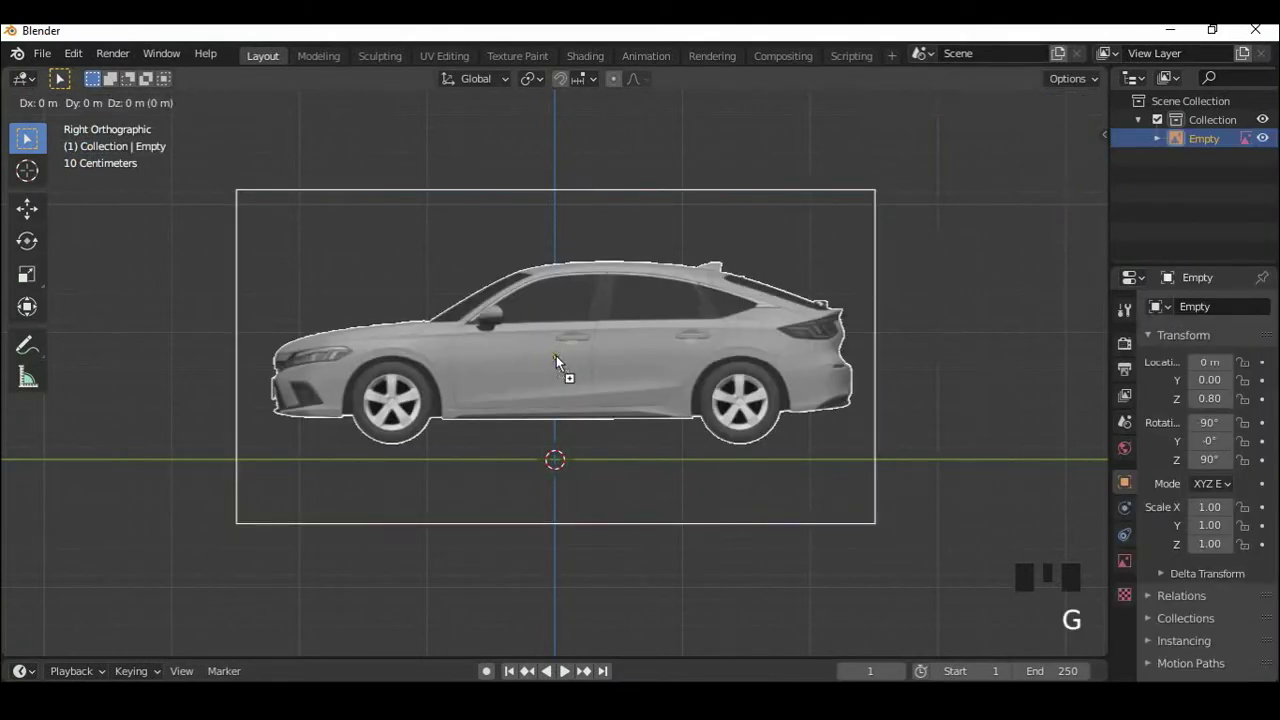
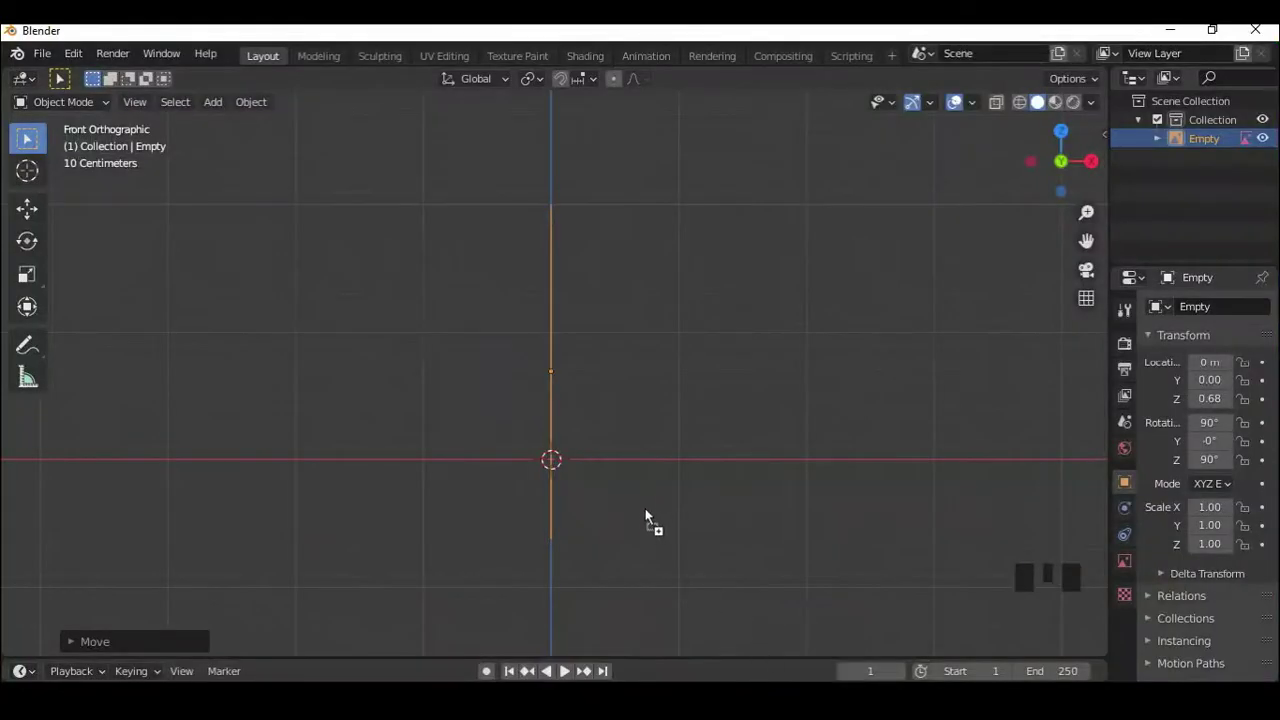
Step: Duplicate the side empty as the front image, rotated 90° on Z and centred at X 0
key(g)
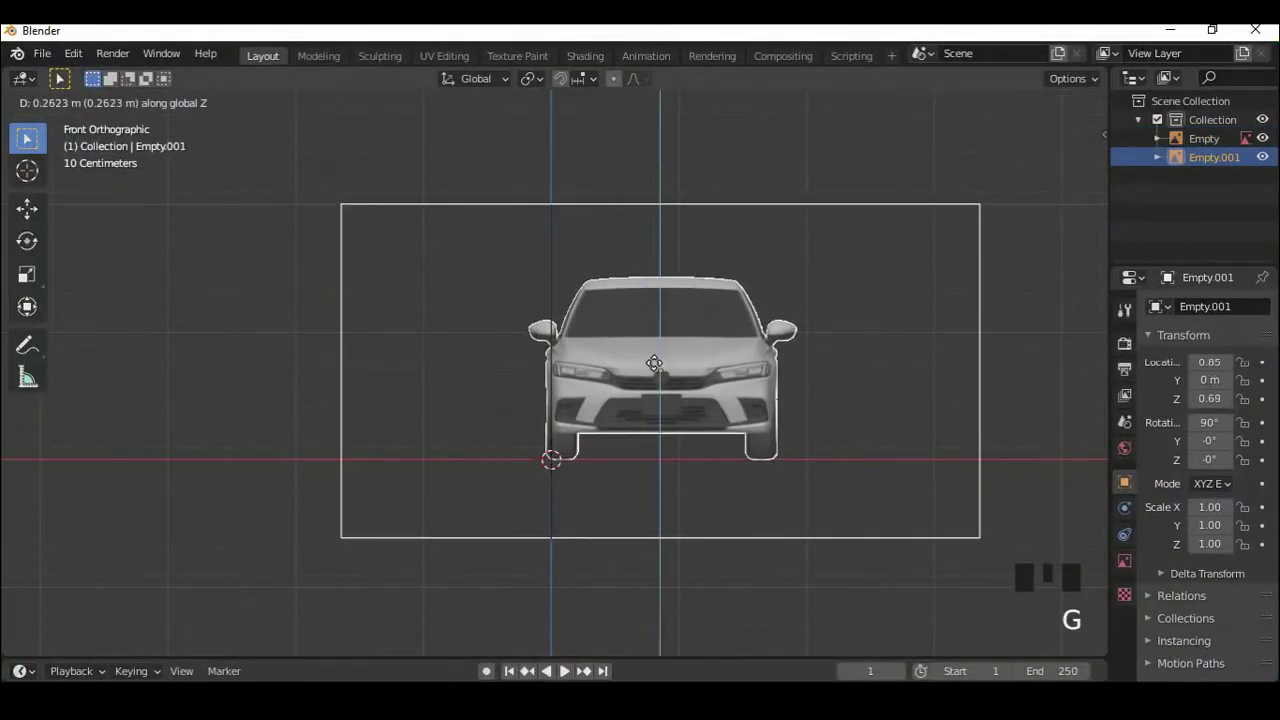
key(g)
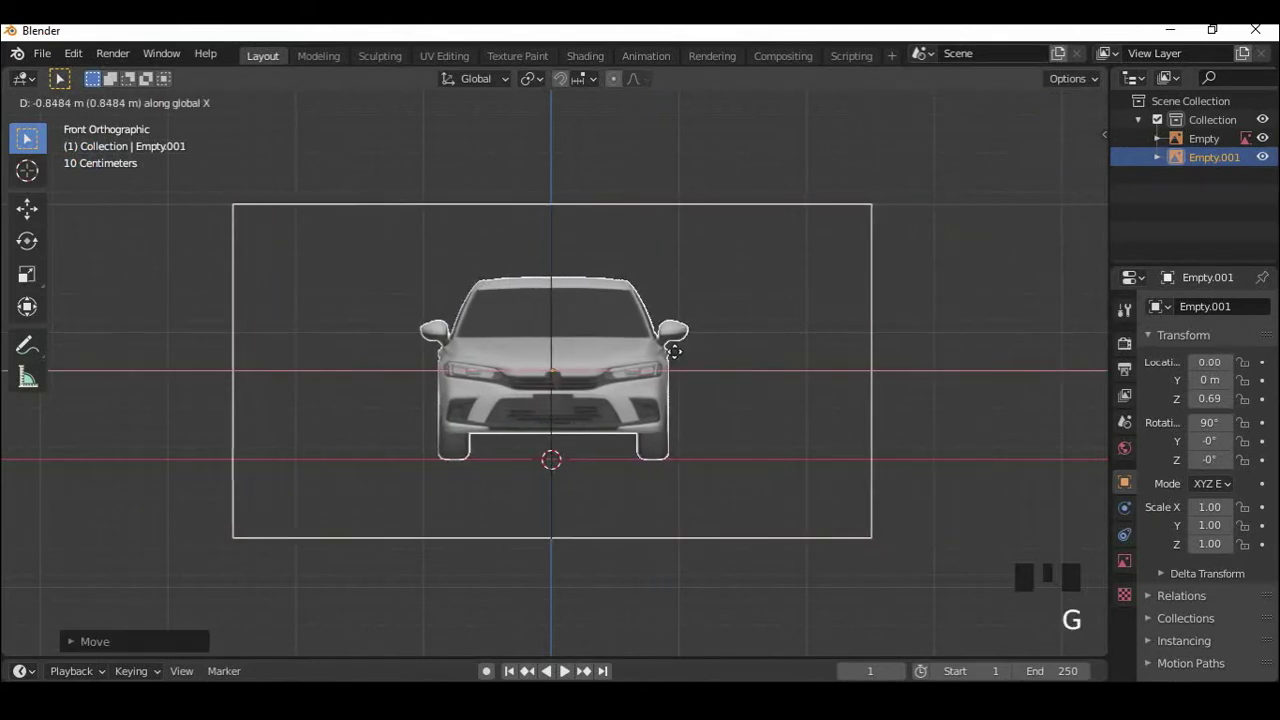
drag(943, 327, 713, 330)
Step: Move the front image to the car's nose at Y -2.51 and check the planes in 3D
key(g)
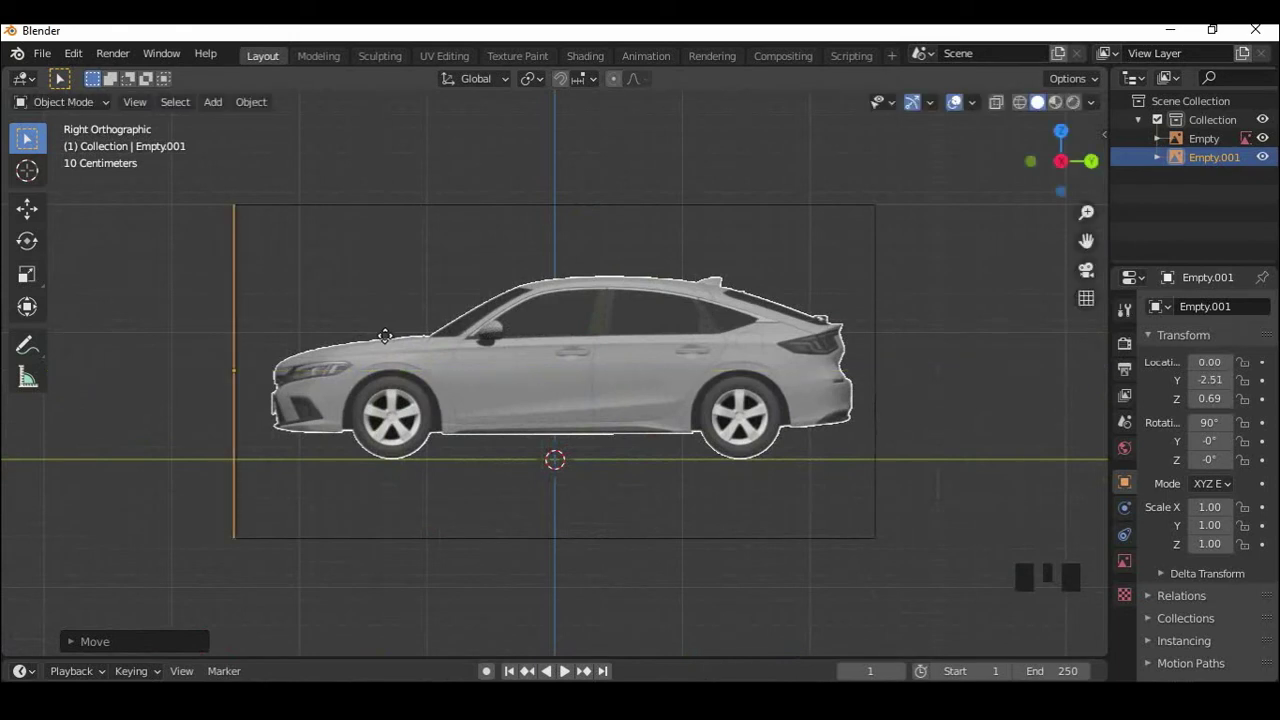
drag(472, 372, 502, 375)
scroll(down, 3)
Step: Duplicate the front empty with Shift+D for the rear reference plane
drag(518, 377, 519, 377)
key(shift+d)
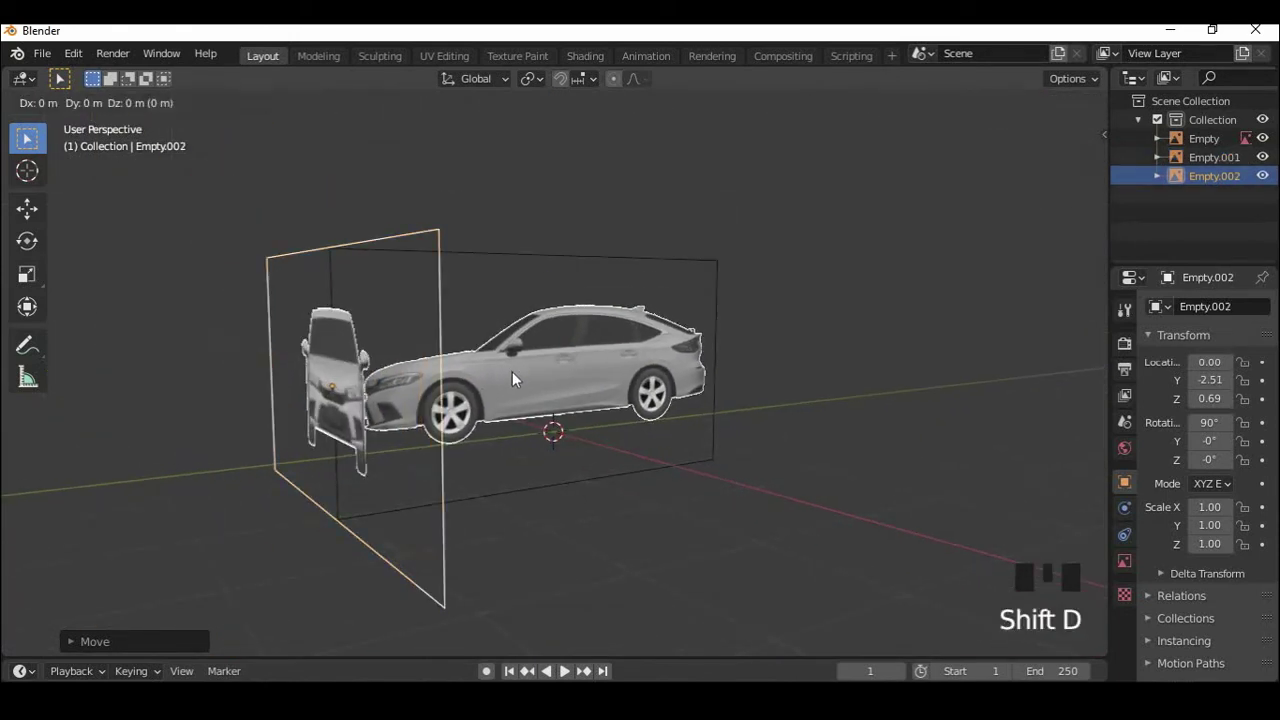
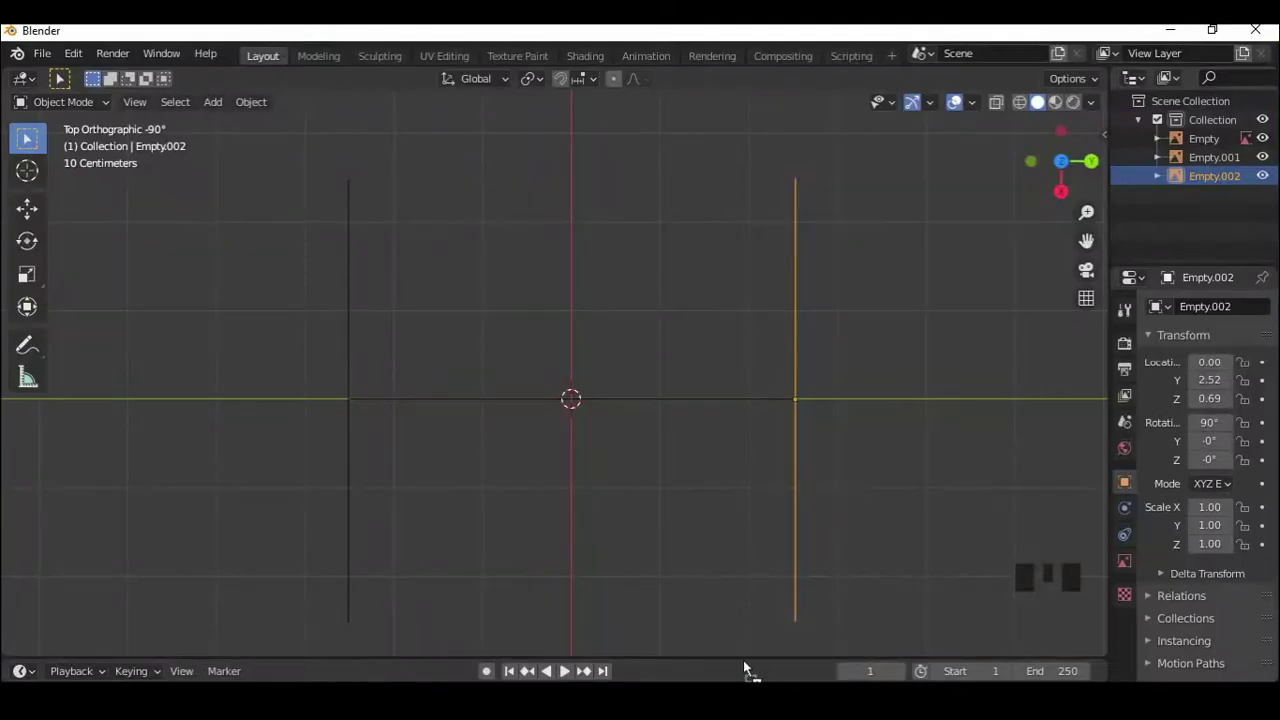
Step: Add the top-view image empty, centre it over the car and raise it to Z 1.98
key(g)
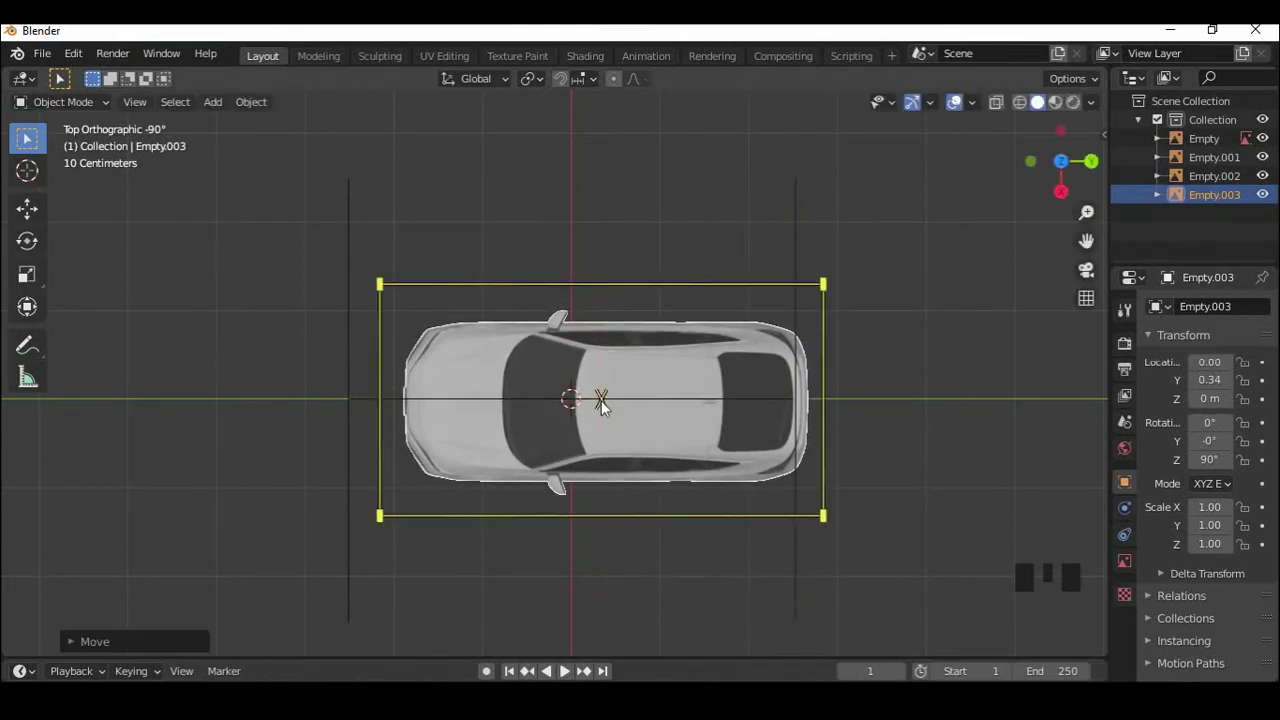
key(g)
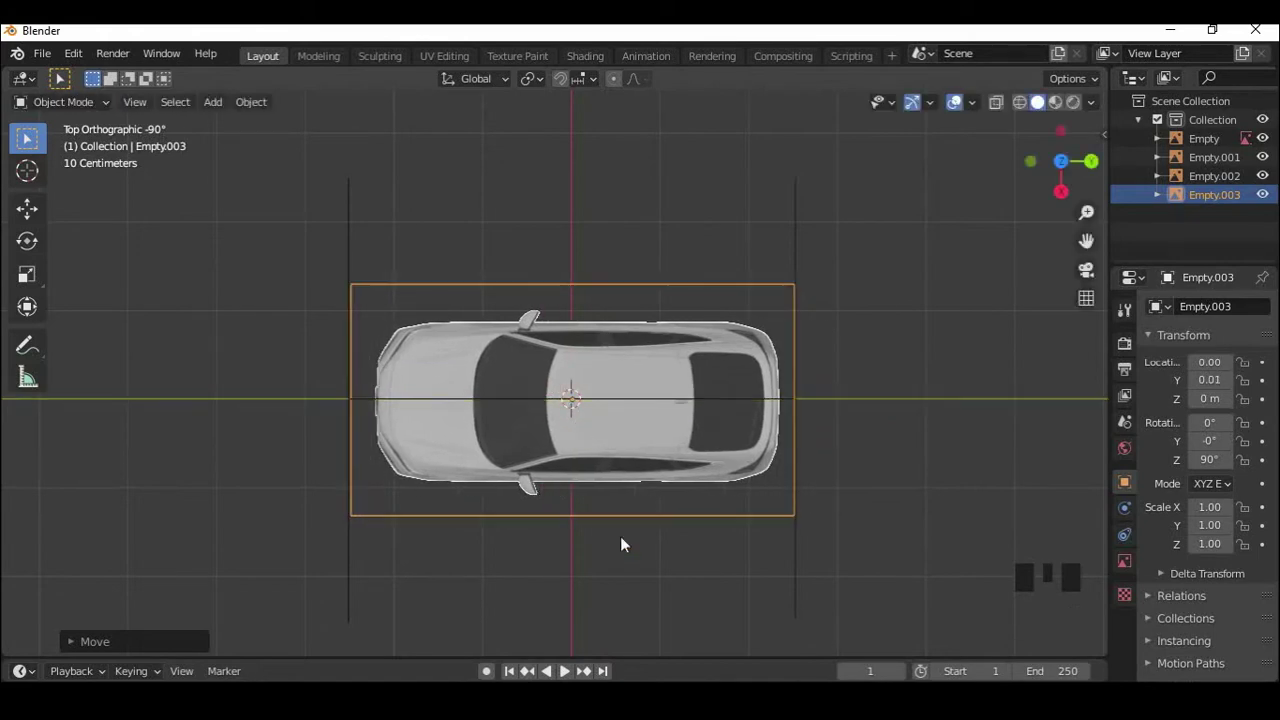
drag(633, 575, 643, 424)
key(g)
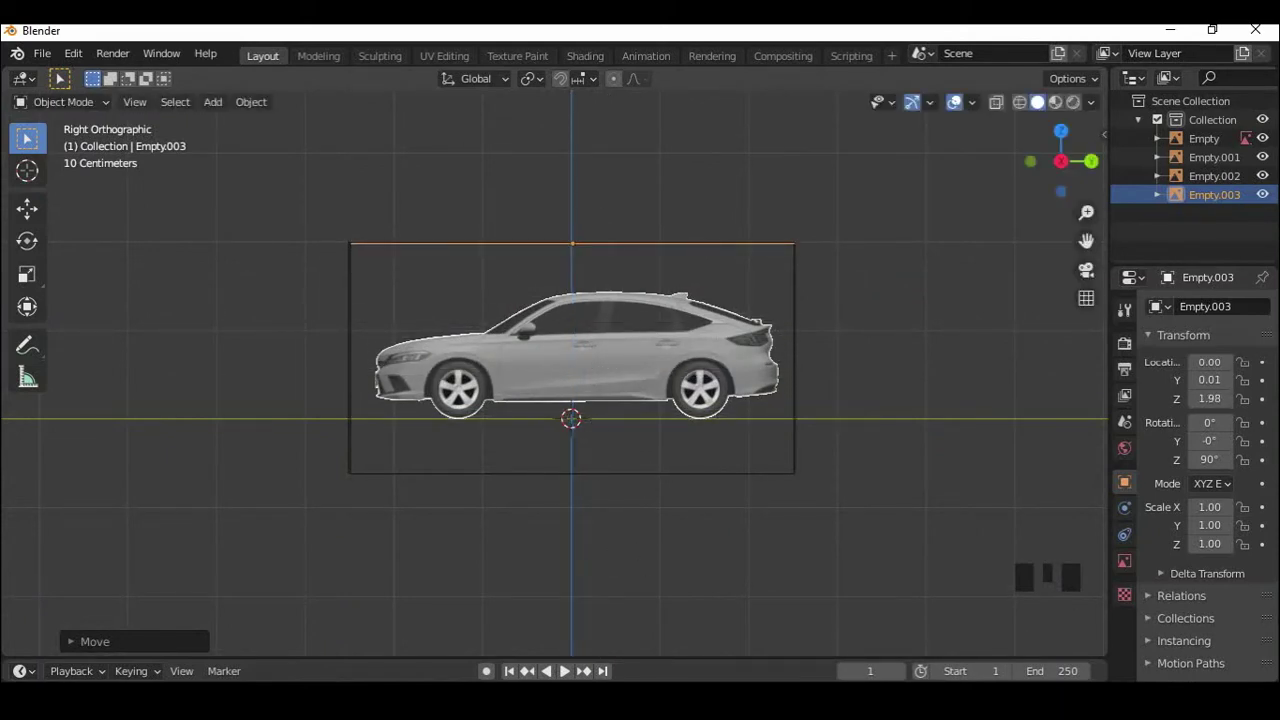
Step: Enable Opacity on the front image Empty.001 and lower its value
drag(430, 431, 721, 379)
drag(679, 398, 673, 366)
click(673, 366)
drag(638, 410, 478, 439)
click(478, 439)
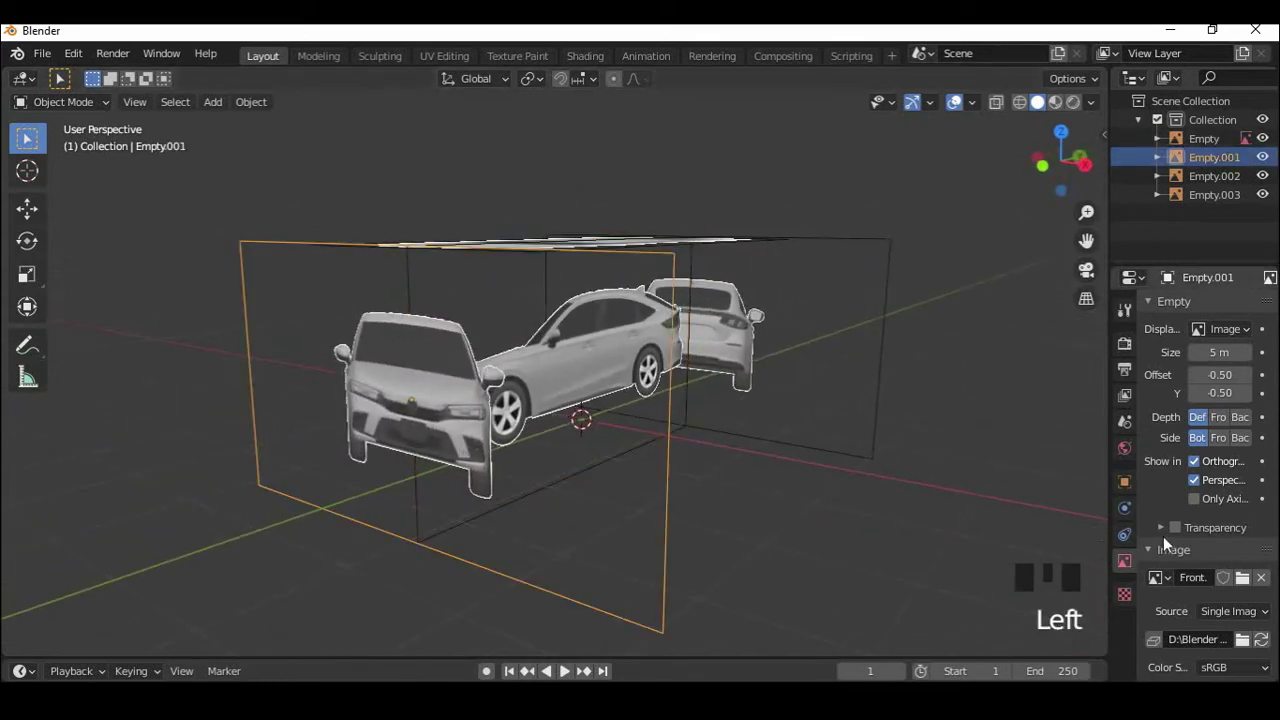
drag(1168, 530, 1180, 534)
drag(1230, 561, 1121, 517)
Step: Enable Opacity on the back image Empty.002 and lower its value
drag(837, 441, 727, 428)
click(727, 428)
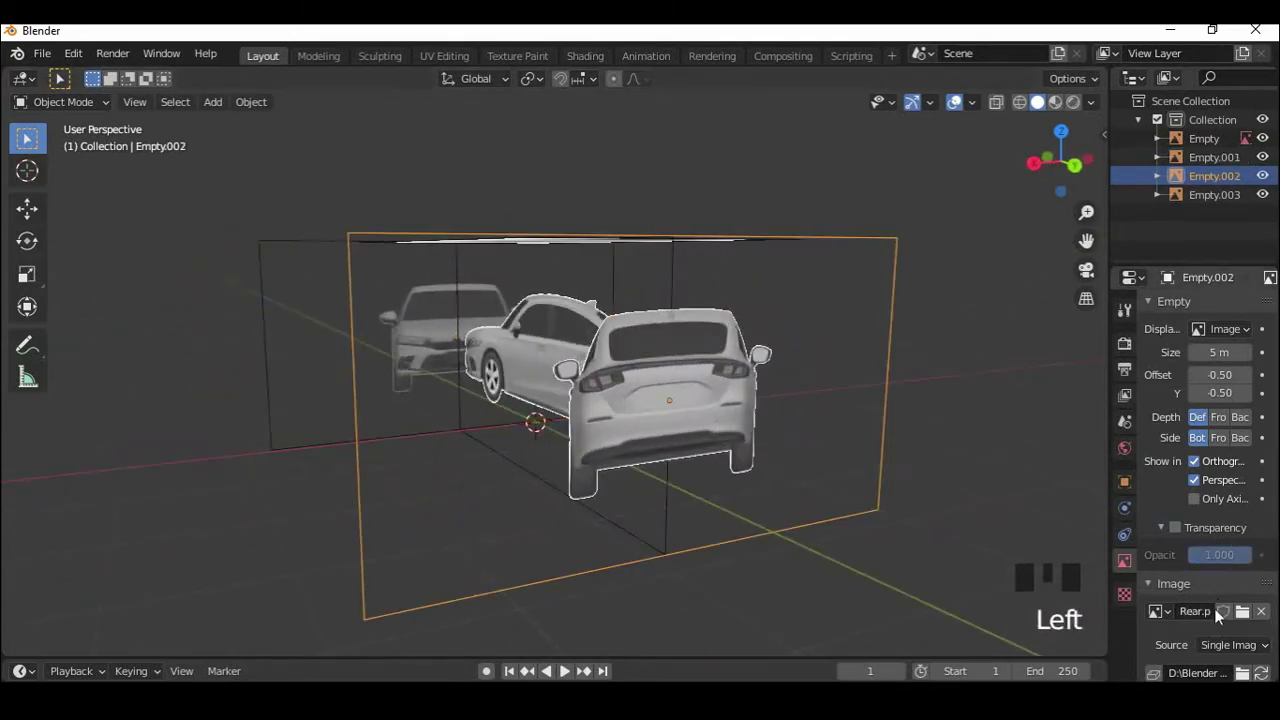
click(1182, 532)
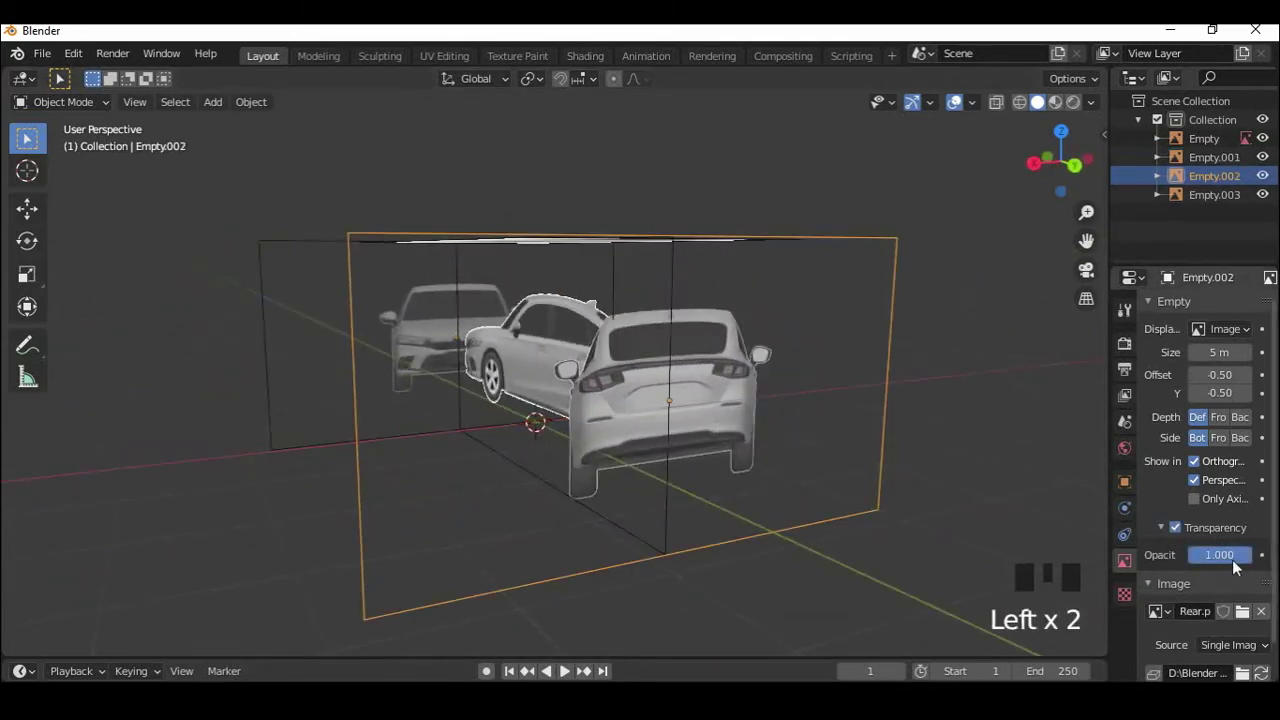
drag(1237, 561, 1229, 553)
Step: Enable Opacity on the top image Empty.003 and lower its value
drag(568, 401, 629, 440)
click(629, 440)
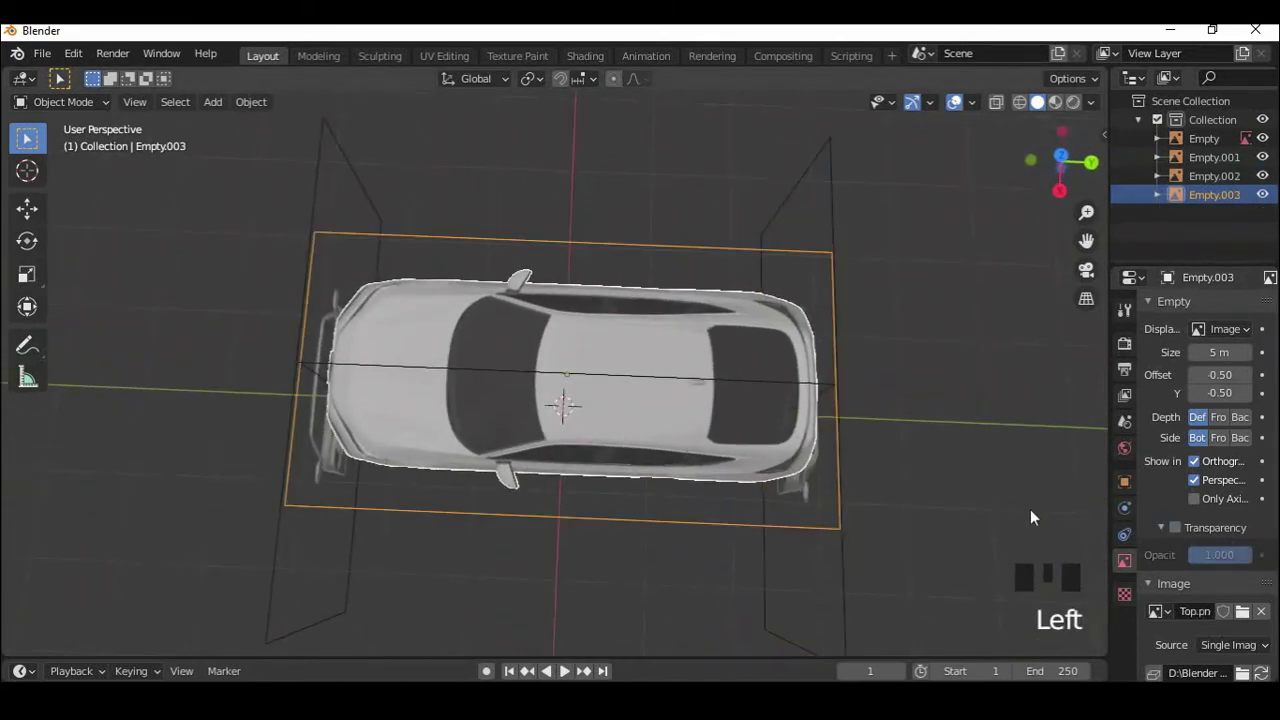
click(1185, 536)
drag(1240, 566, 1199, 580)
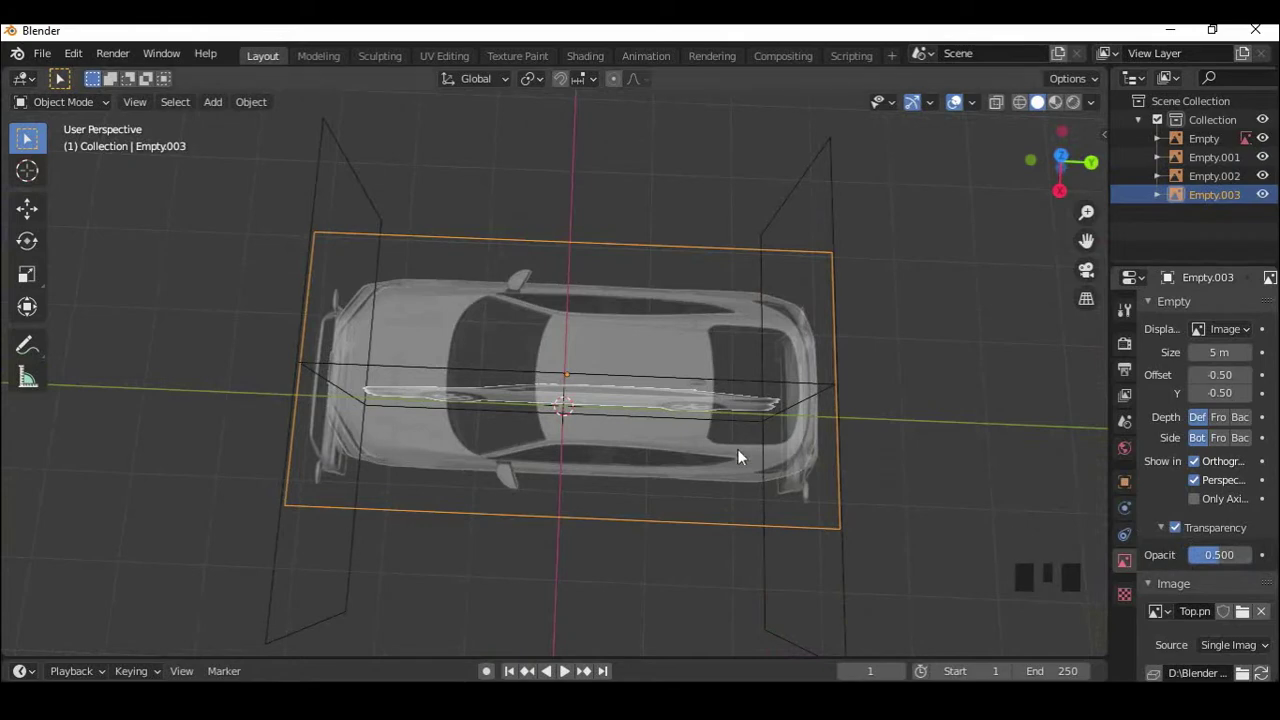
drag(661, 419, 607, 370)
Step: Enable Opacity on the side image Empty and lower its value
click(607, 370)
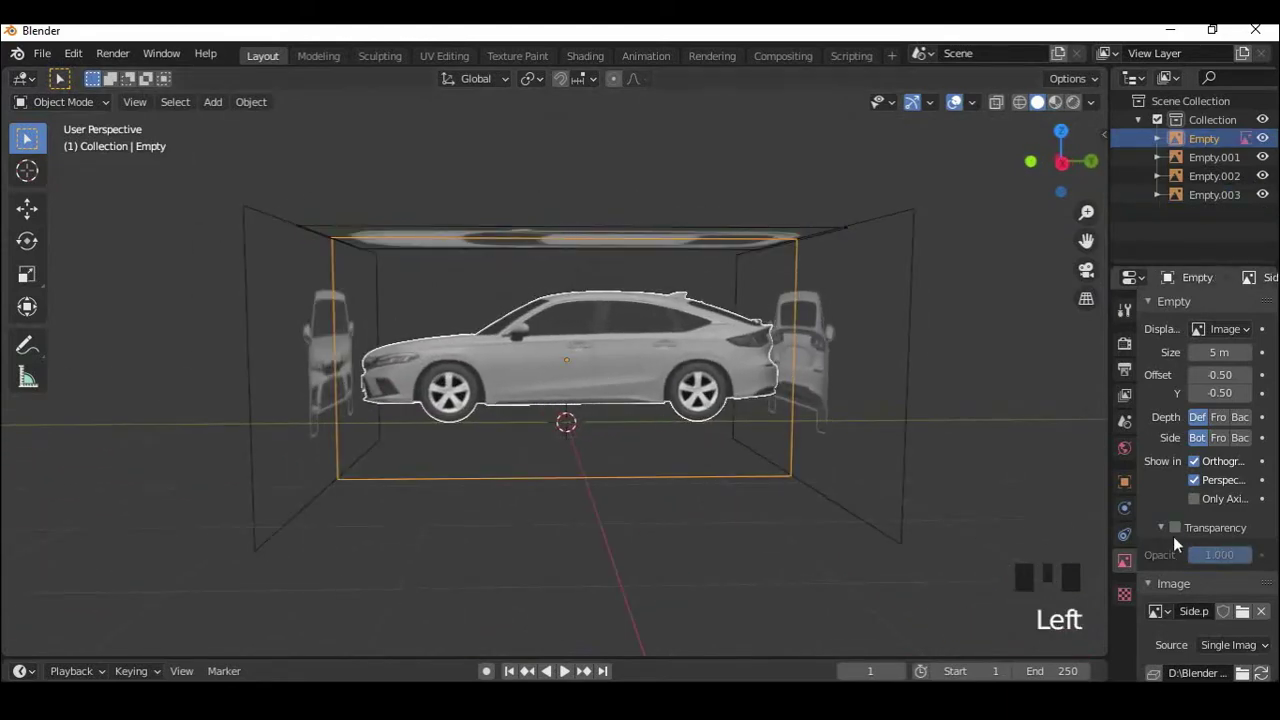
click(1180, 533)
drag(1233, 558, 1059, 423)
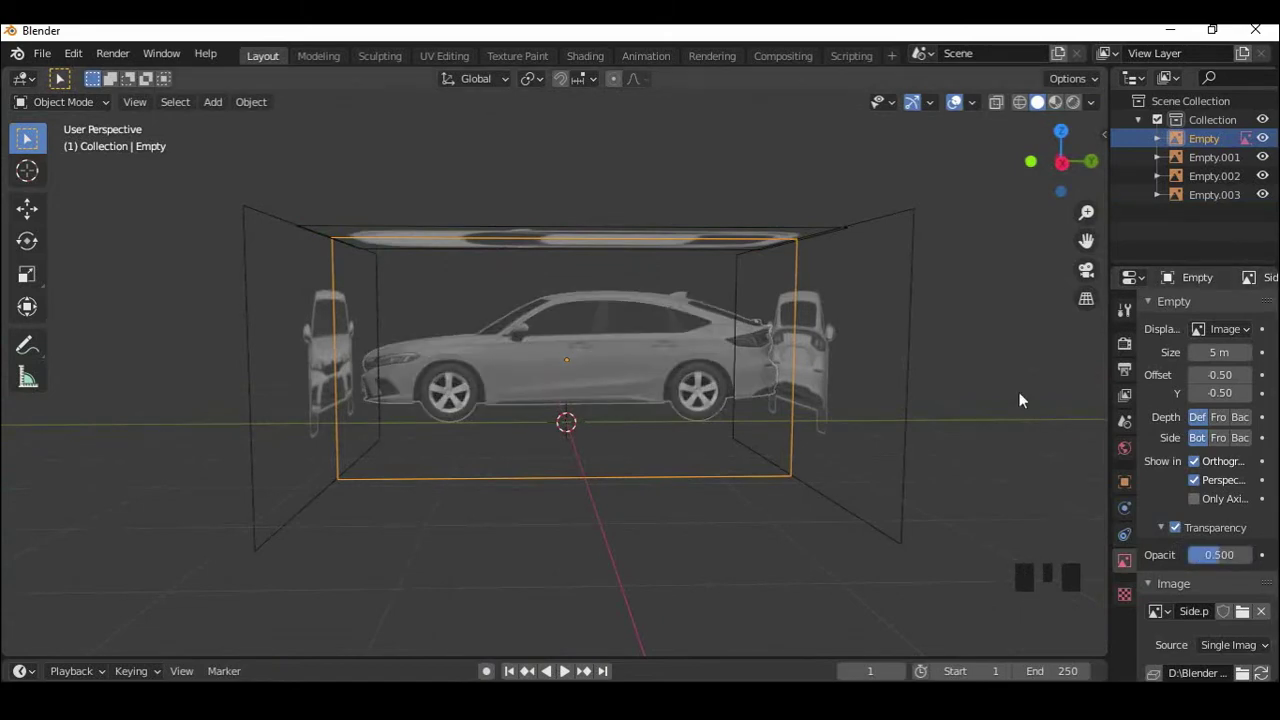
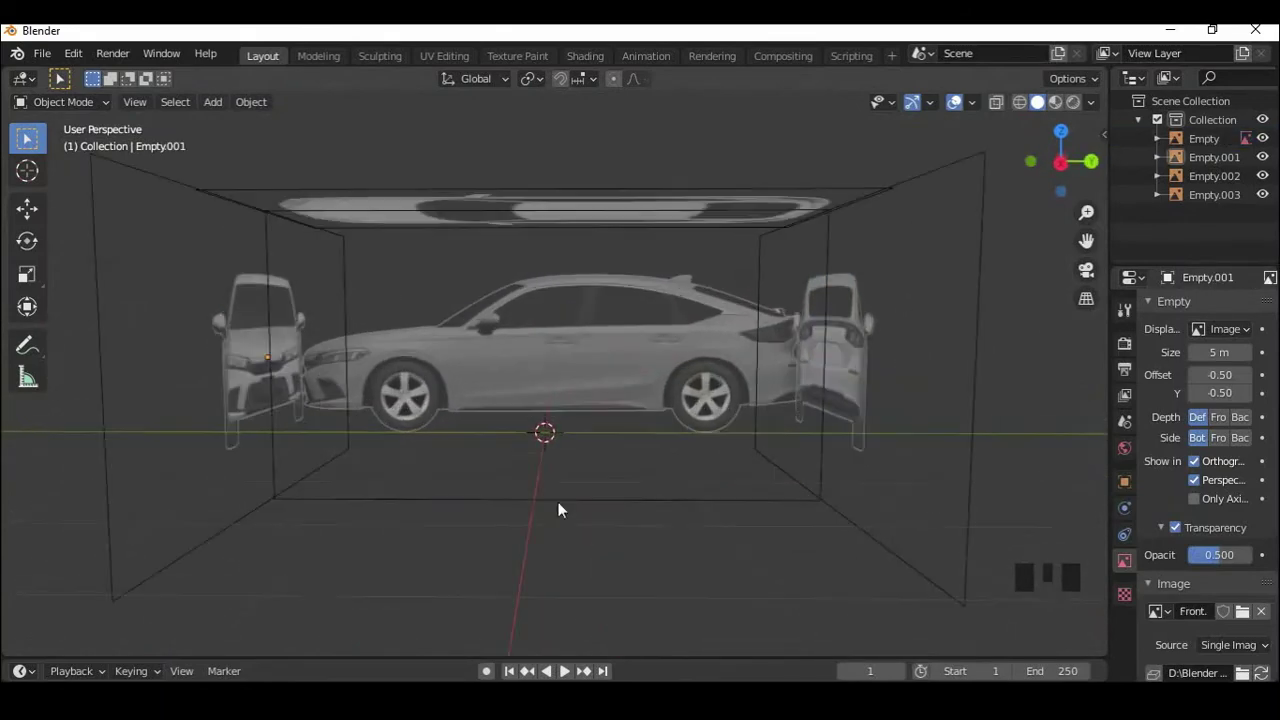
drag(422, 480, 252, 518)
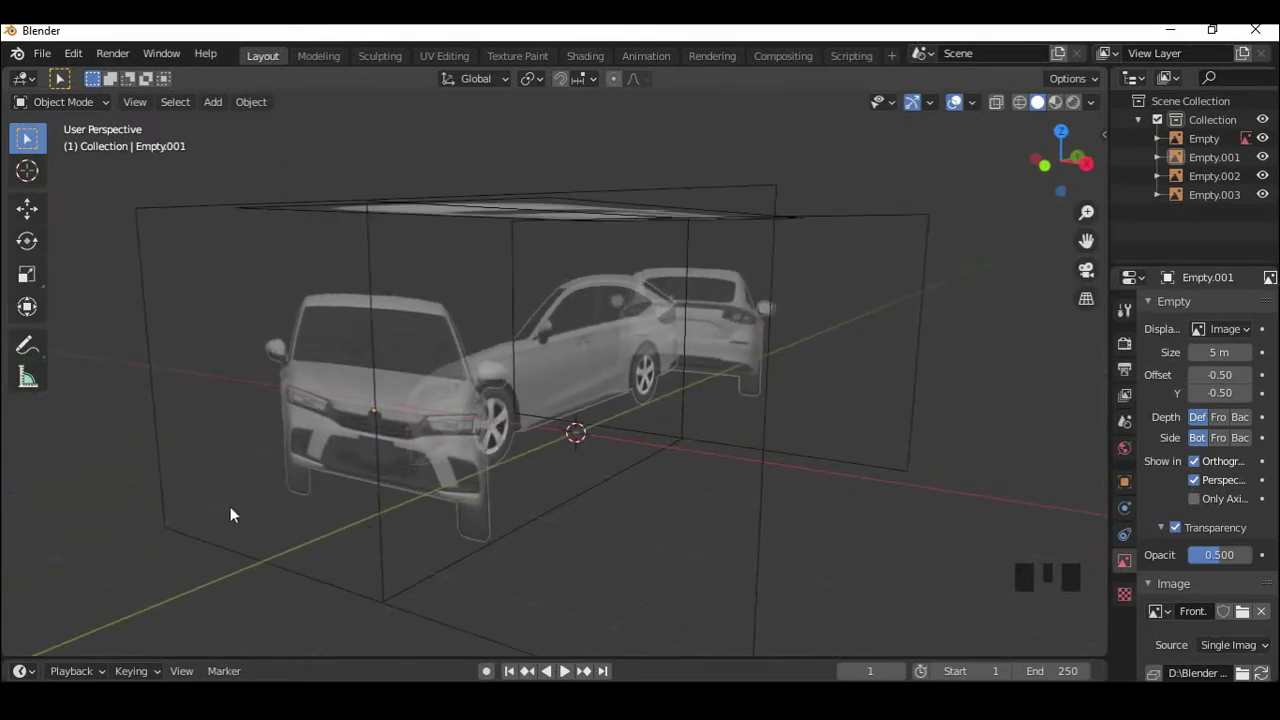
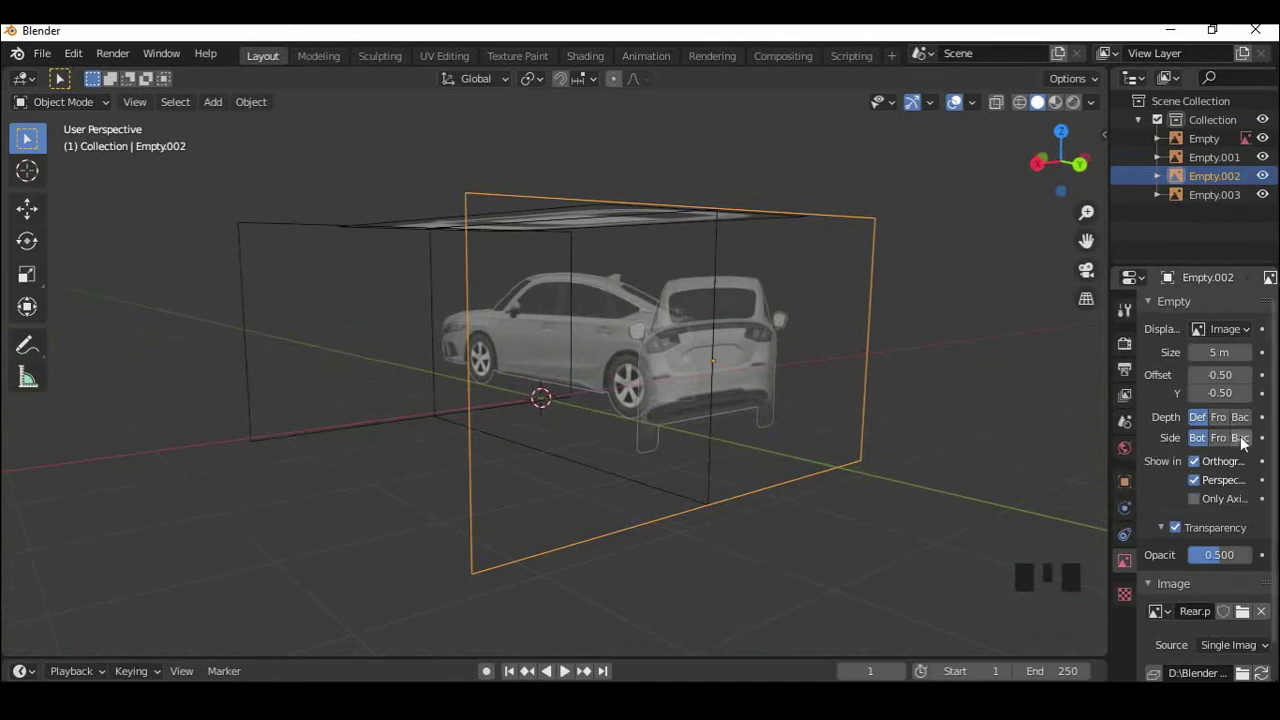
Step: Set the back image Empty.002 to display only from the Back side and verify by orbiting
click(1247, 442)
drag(727, 483, 577, 459)
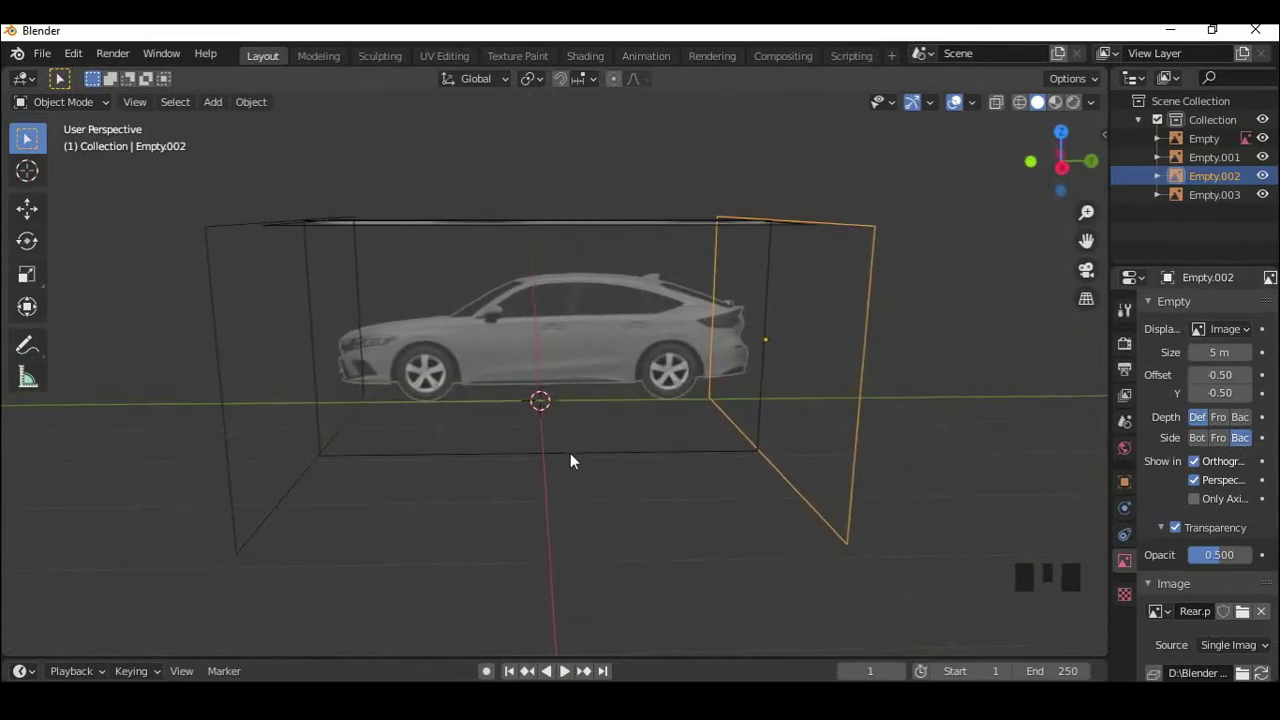